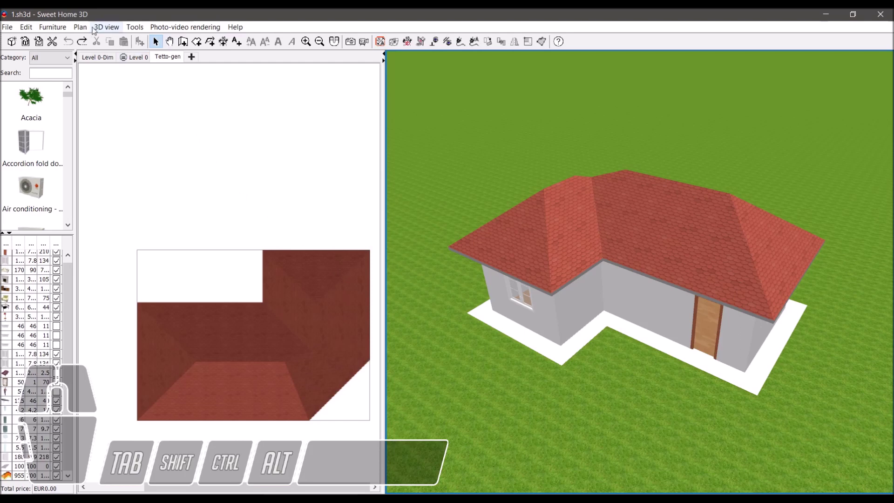
Step: Start the Import furniture wizard and choose the Tracing paper.obj model file
left_click(67, 28)
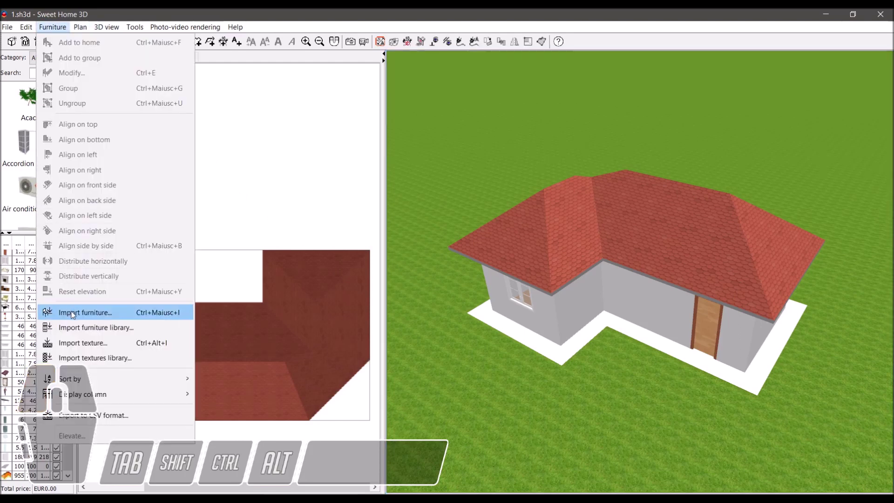
left_click(71, 312)
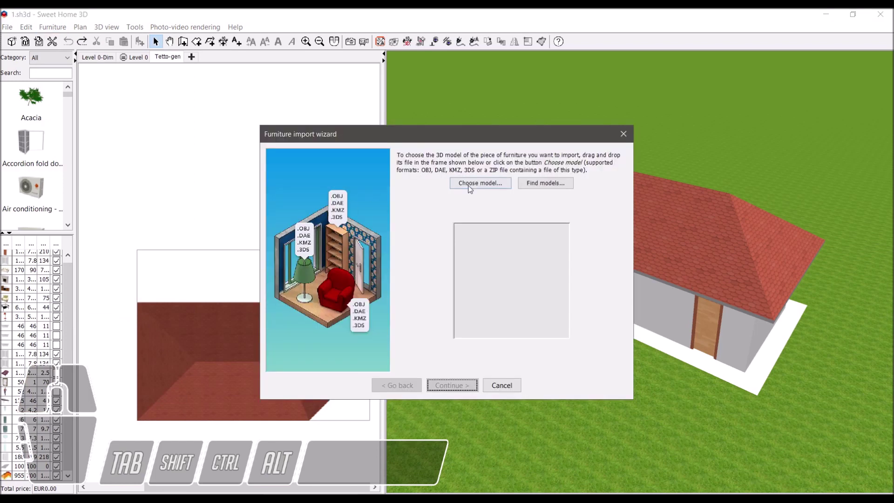
left_click(471, 187)
left_click(452, 183)
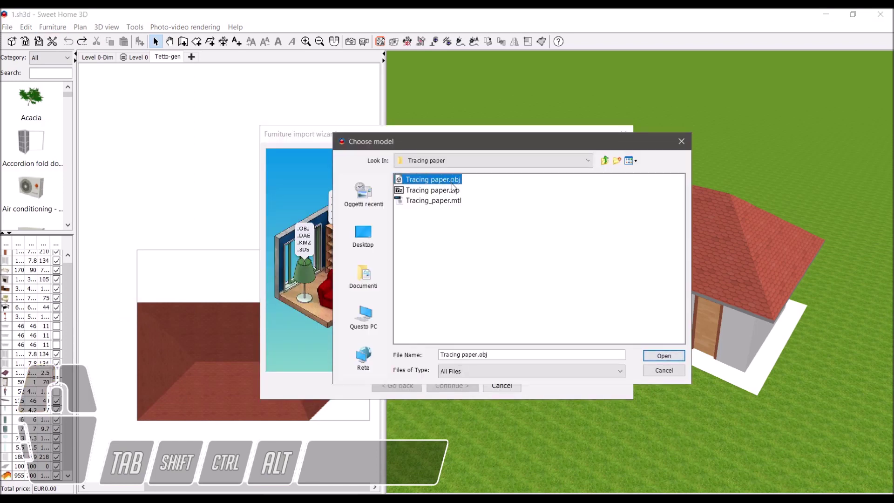
left_click(658, 360)
Step: Load the model and finish the wizard so the Tracing paper is added to the plan
left_click(455, 386)
left_click(453, 385)
left_click(453, 385)
left_click(453, 386)
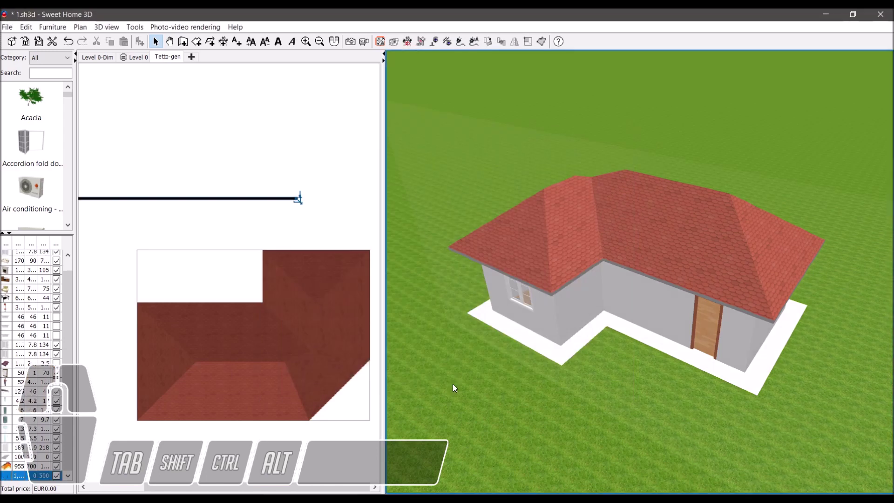
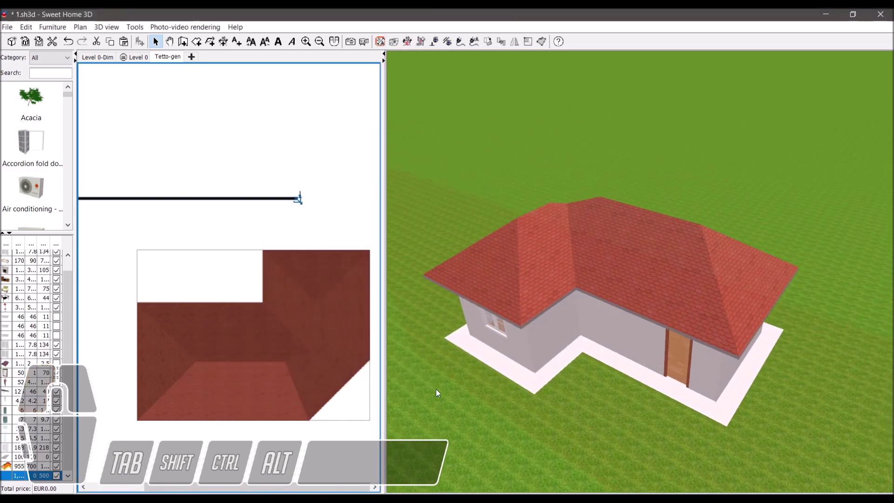
Step: Orbit the 3D view around the house to check the upright tracing paper on Level 0
left_click_drag(544, 386, 550, 375)
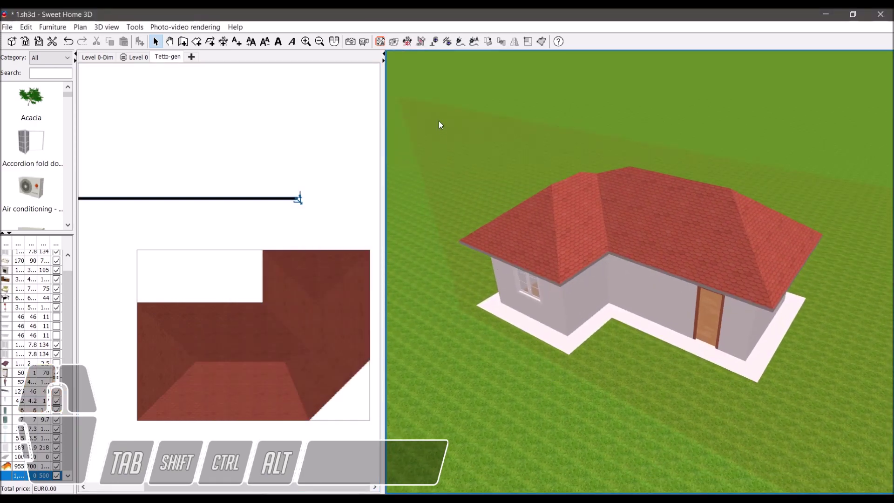
left_click_drag(656, 289, 668, 234)
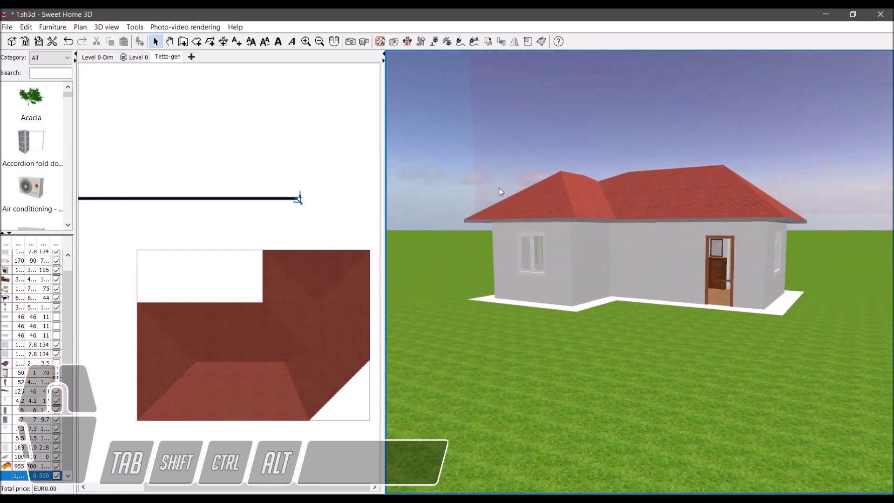
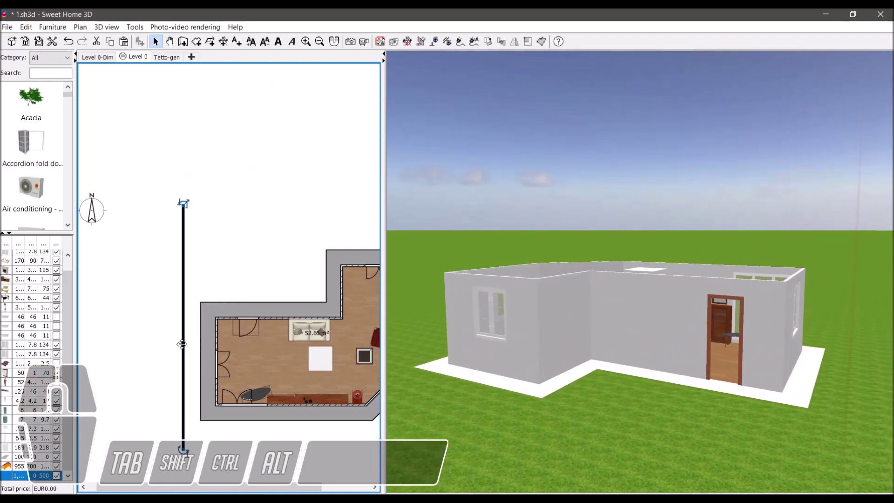
left_click_drag(720, 356, 652, 384)
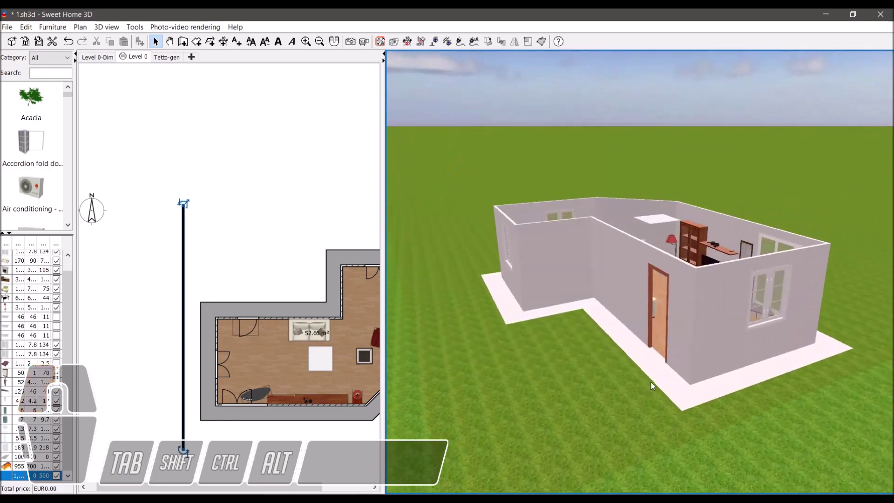
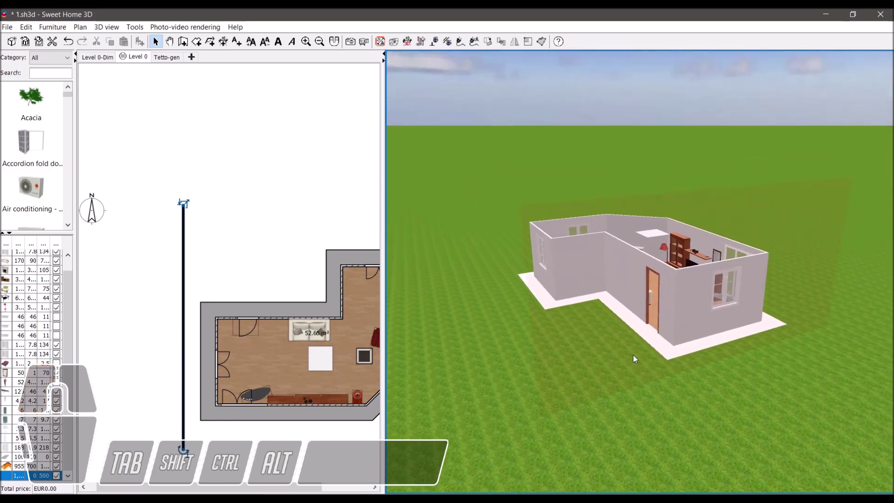
Step: Face the house straight from the front in parallel projection
left_click(435, 42)
left_click(435, 42)
left_click(435, 42)
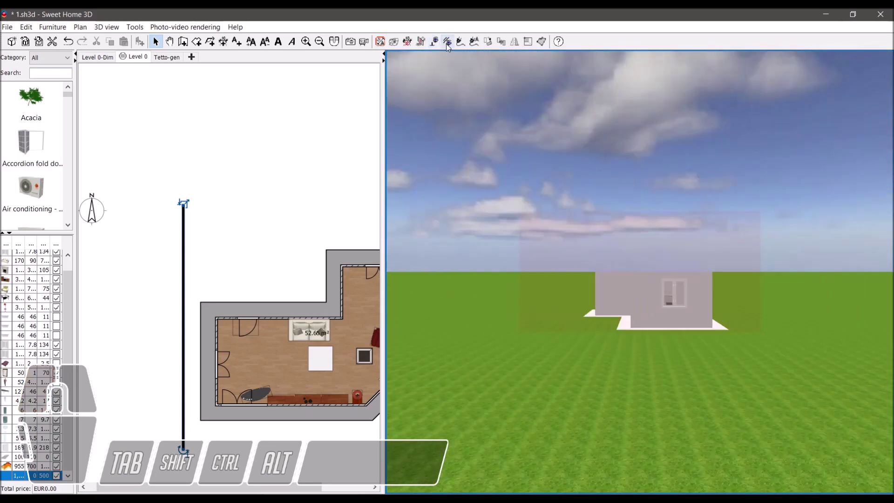
left_click(449, 45)
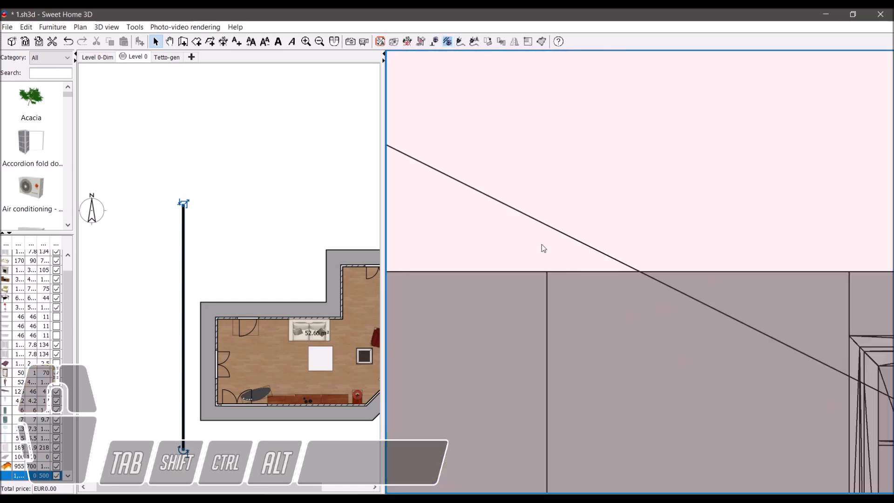
Step: Zoom out and switch to the Tetto-gen level so the elevation shows the roof
middle_click(562, 290)
middle_click(561, 291)
scroll("up", 3)
middle_click(562, 291)
middle_click(562, 291)
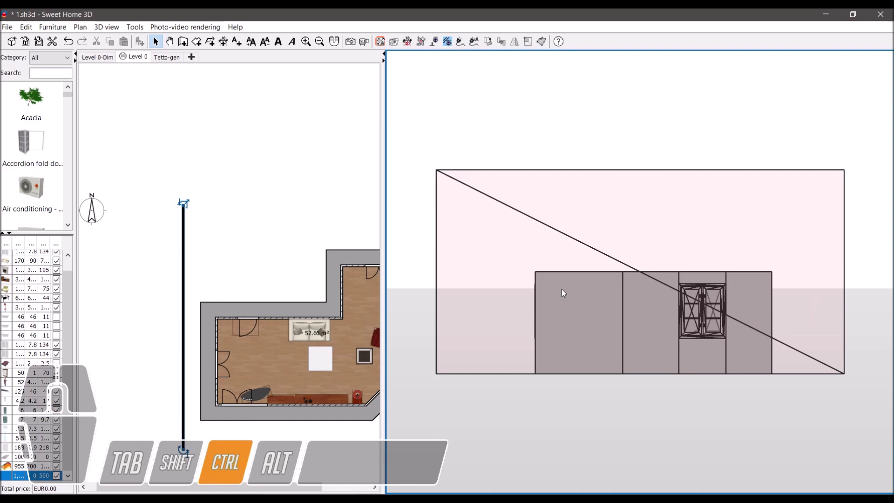
left_click(174, 61)
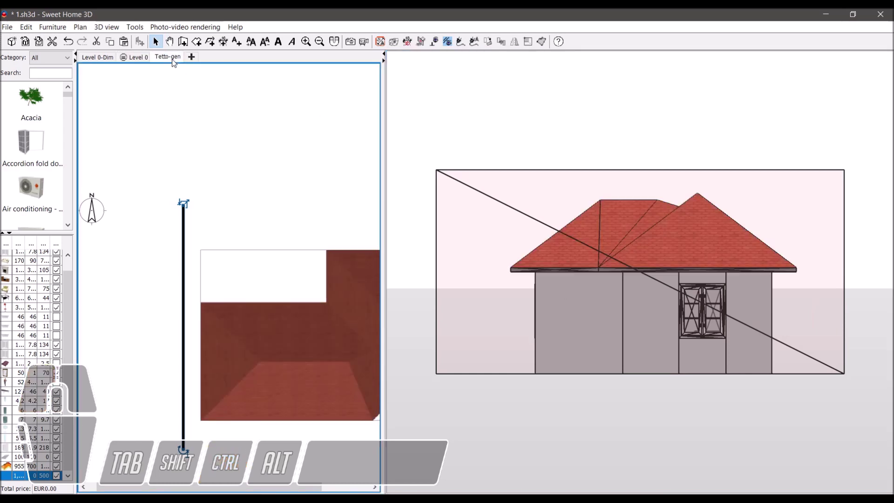
left_click_drag(581, 331, 595, 326)
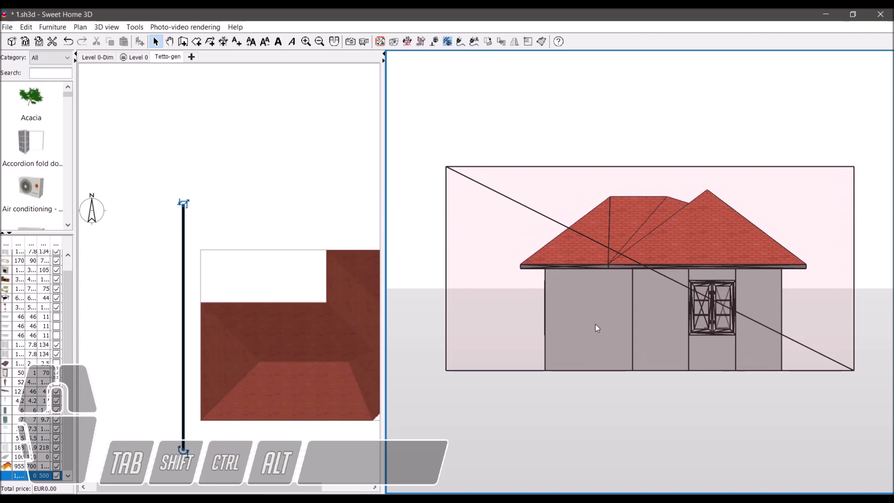
Step: Enter Create dimensions mode and zoom in on the front wall base
left_click(404, 44)
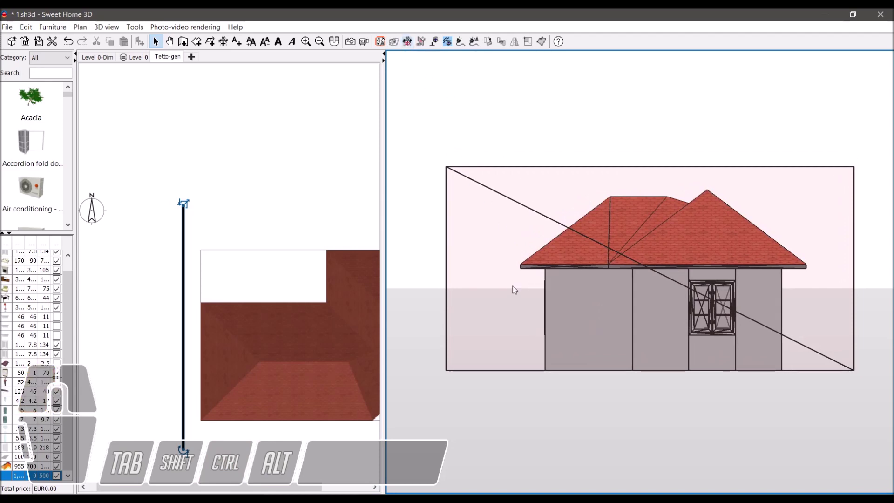
middle_click(511, 274)
scroll("up", 3)
scroll("up", 3)
left_click_drag(506, 278, 671, 278)
scroll("up", 3)
scroll("up", 3)
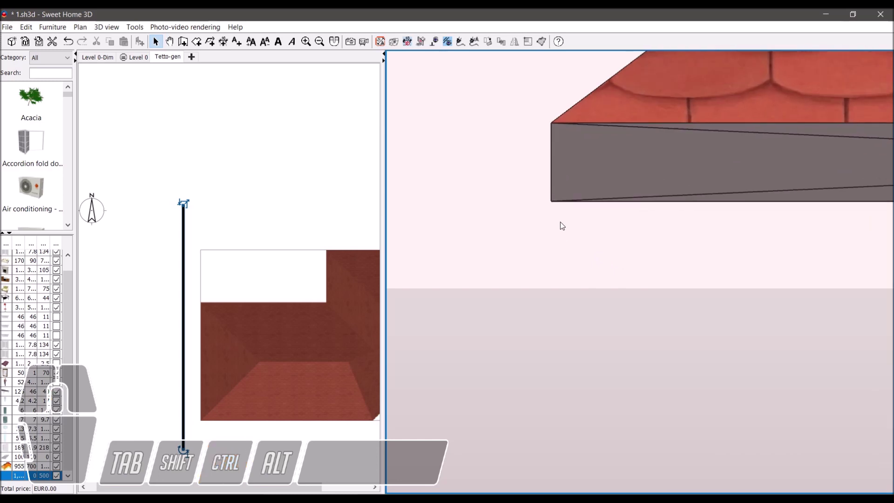
left_click(555, 202)
Step: Draw a vertical 249.9 wall-height dimension from ground to eaves and offset it from the wall
middle_click(563, 297)
middle_click(563, 296)
middle_click(560, 296)
left_click_drag(588, 333, 590, 264)
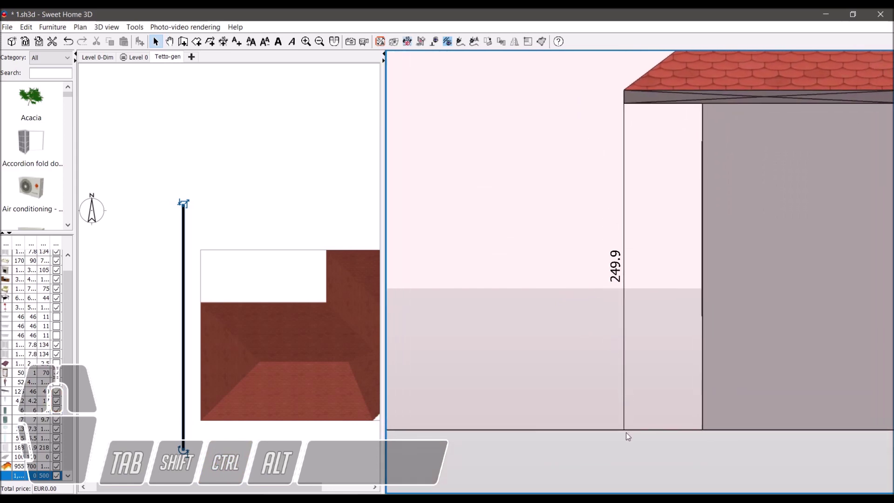
left_click(626, 434)
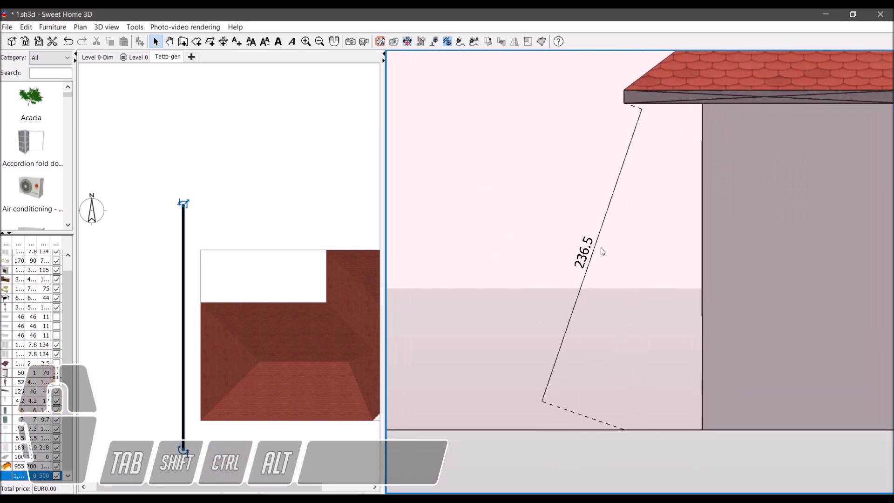
left_click(599, 266)
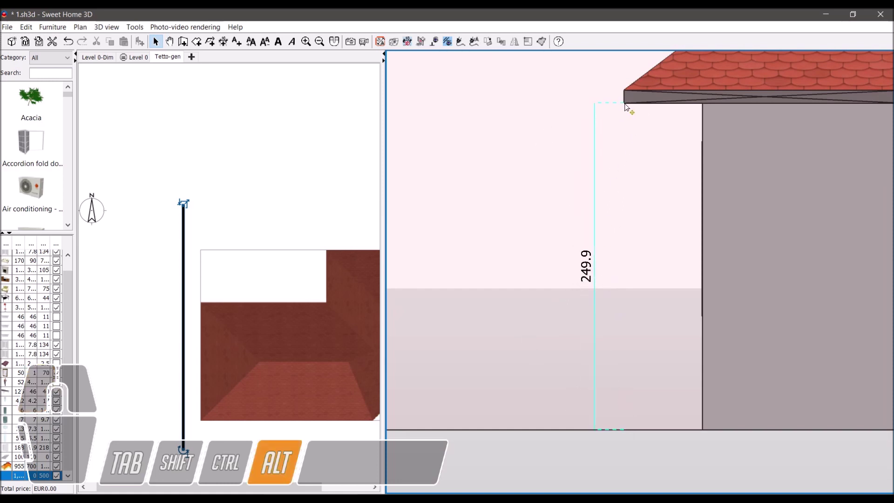
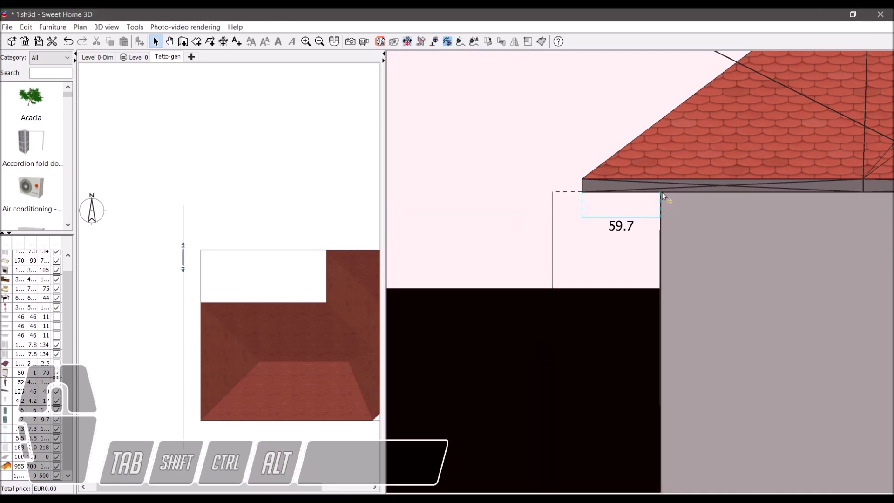
Step: Adjust the roof overhang dimension to read 60 and bring the ridge into view
left_click_drag(620, 250, 607, 269)
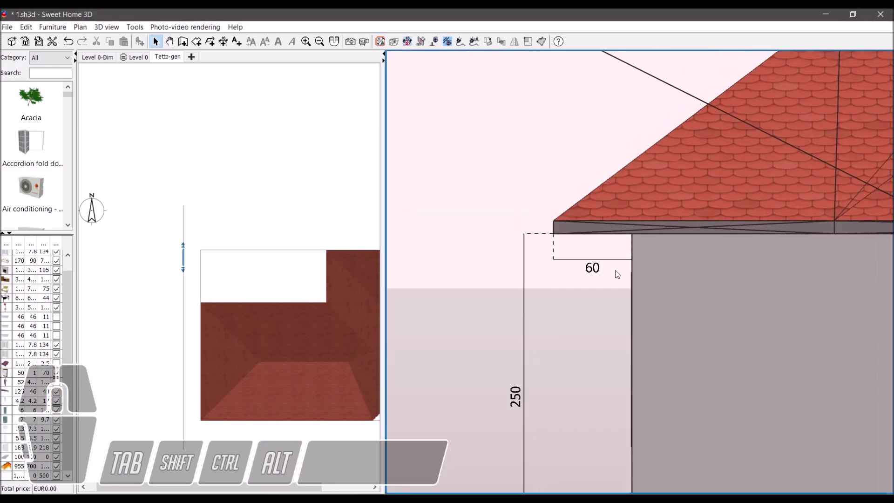
left_click_drag(620, 245, 595, 299)
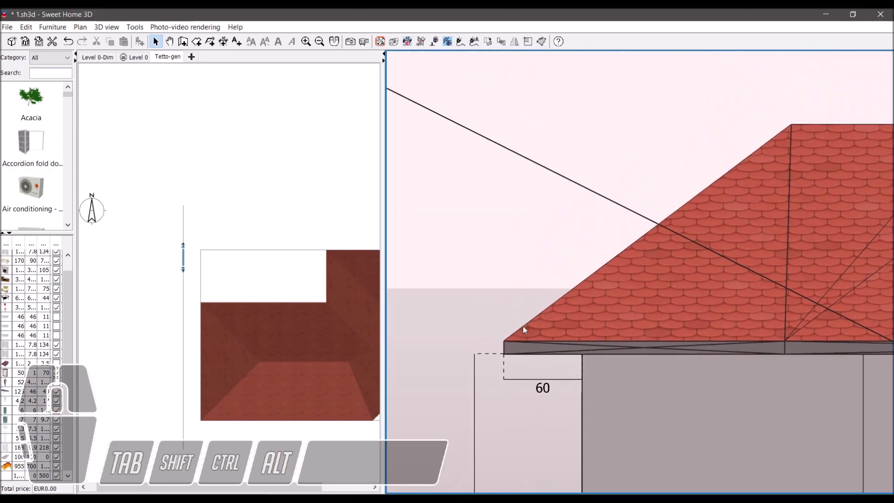
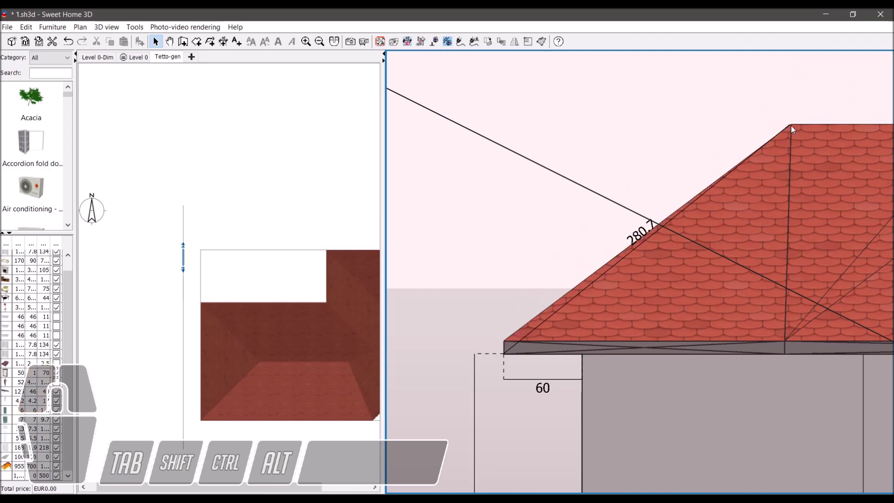
Step: Draw a vertical 175.8 roof-height dimension from eaves to ridge
left_click(793, 127)
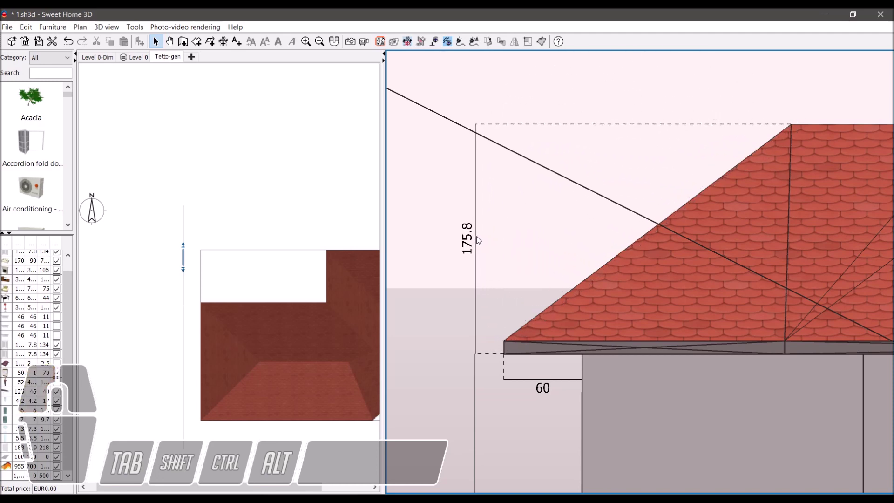
left_click(479, 238)
left_click_drag(629, 301, 610, 311)
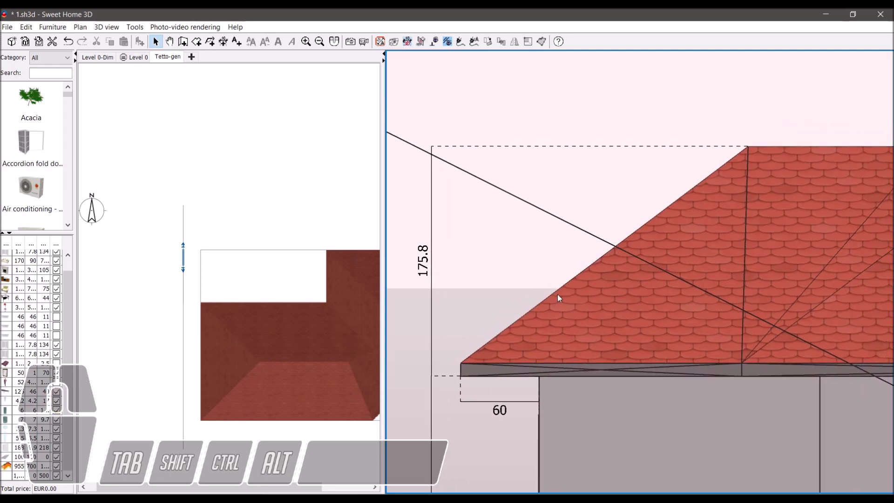
Step: Orbit around the house to inspect the 175.8 and 60 dimensions from several angles
scroll("down", 3)
left_click_drag(645, 348, 593, 344)
left_click_drag(592, 343, 637, 412)
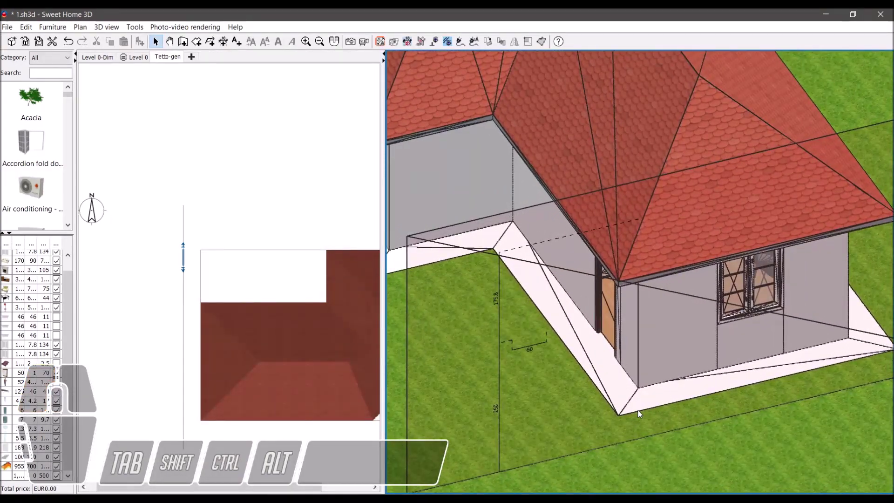
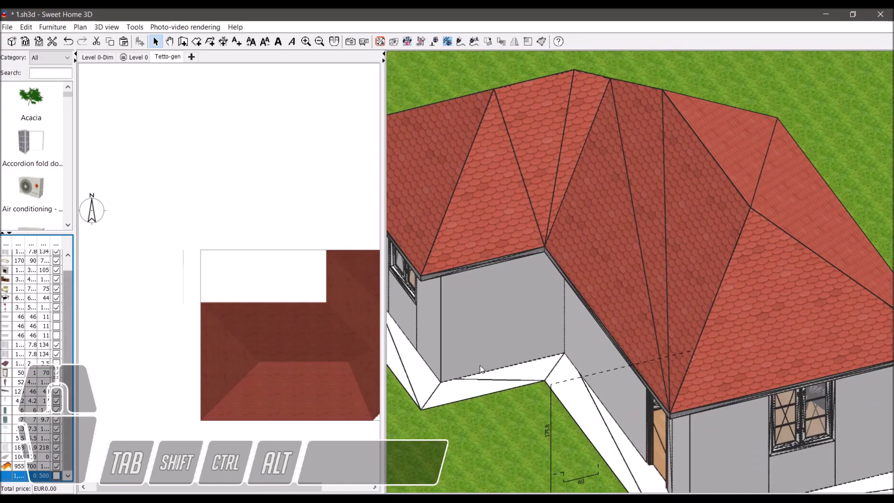
left_click_drag(636, 419, 642, 413)
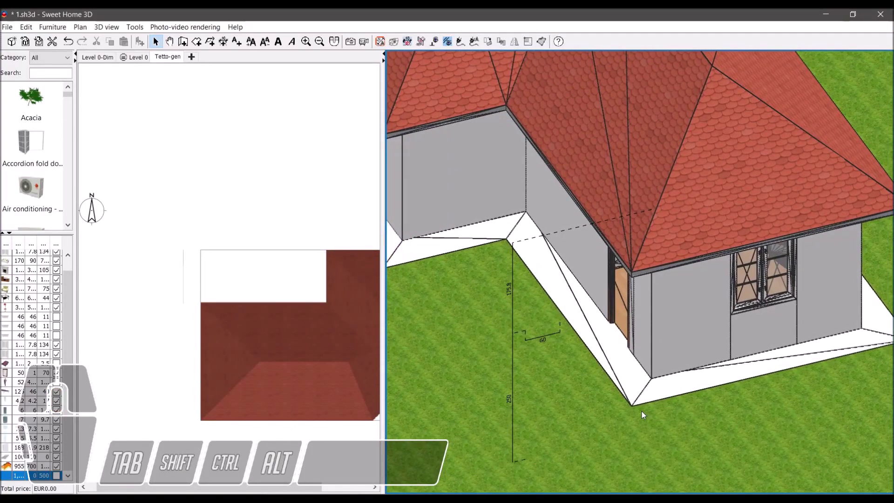
left_click_drag(640, 414, 611, 336)
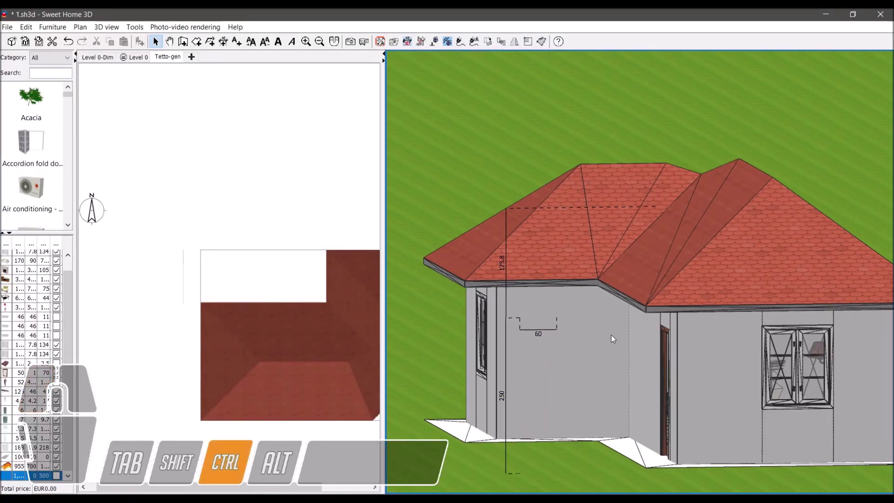
Step: Align the camera to the selected front wall for a straight-on elevation with the 250, 60 and 175.8 dimensions
left_click(435, 44)
left_click(435, 44)
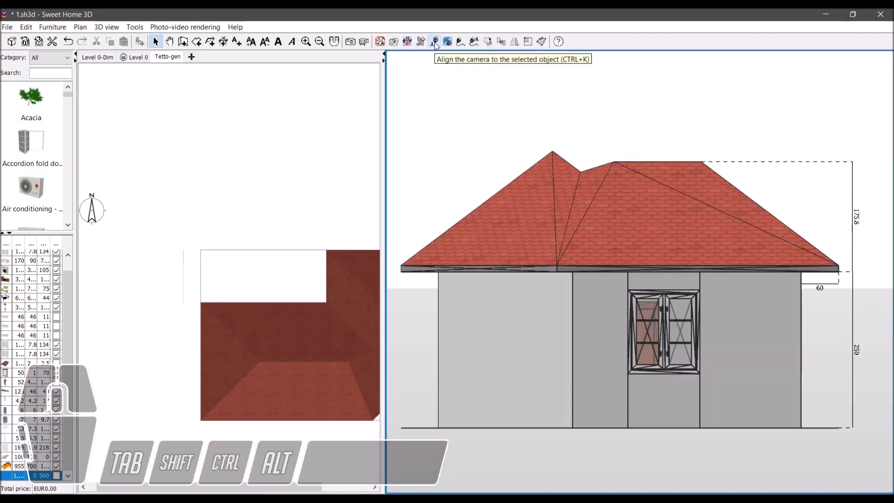
left_click(434, 43)
left_click(435, 43)
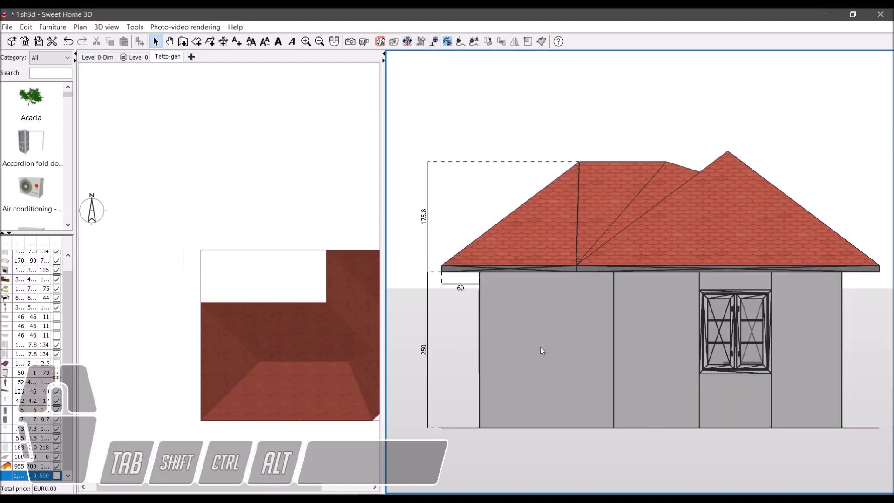